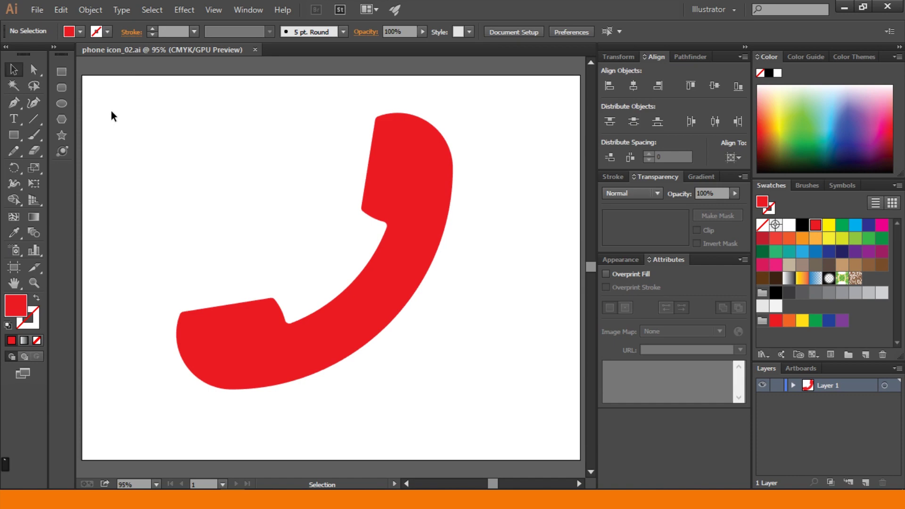
Create a new document named phone_icon in pixels with a landscape artboard
{"action": "left_click", "coordinate": [42, 18]}
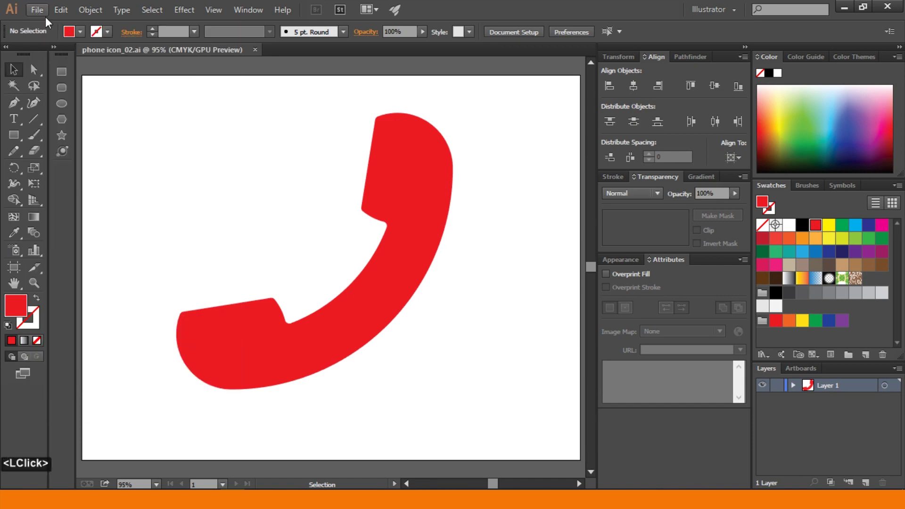
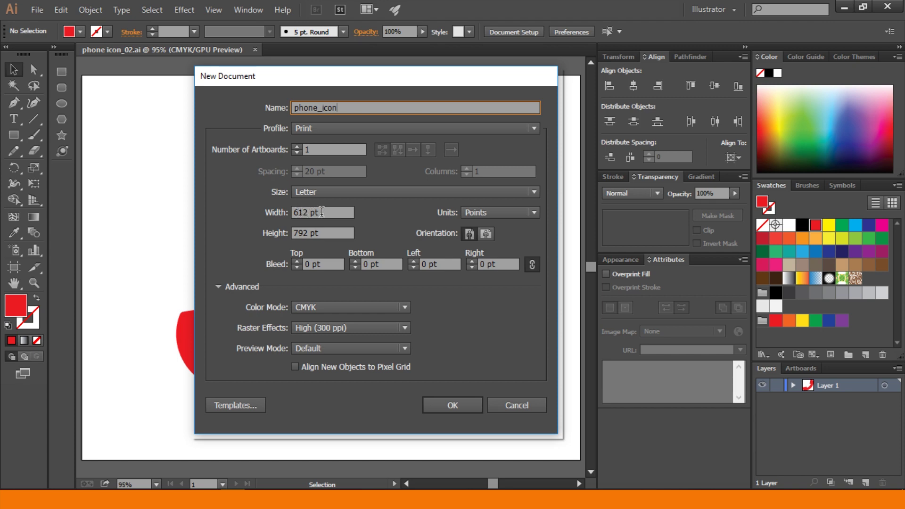
{"action": "left_click", "coordinate": [483, 213]}
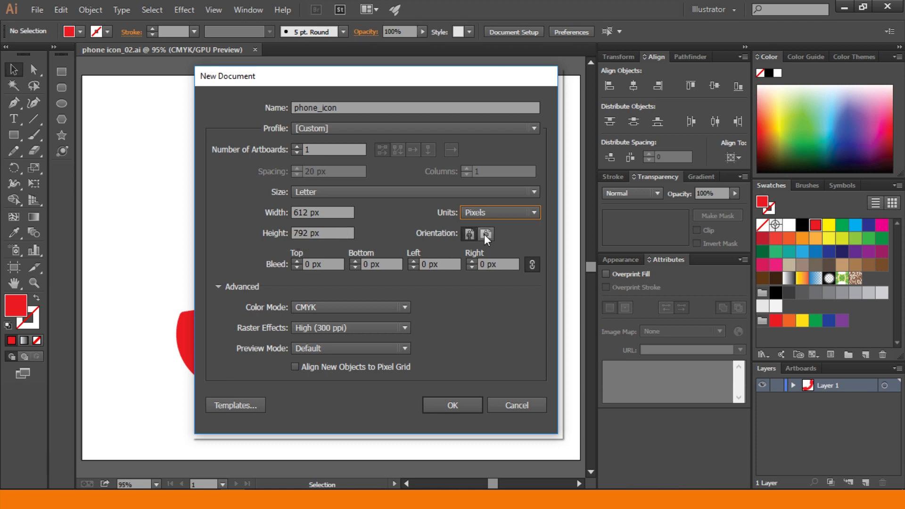
{"action": "left_click", "coordinate": [490, 238]}
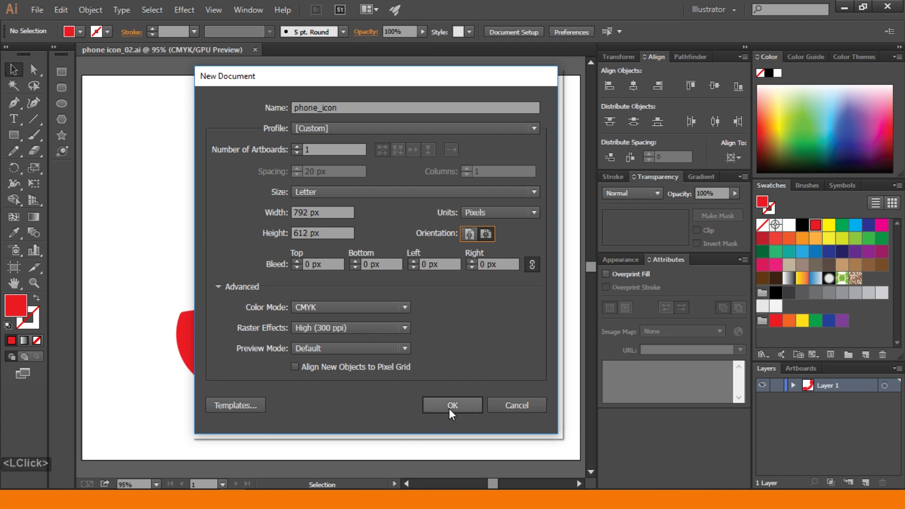
{"action": "left_click", "coordinate": [455, 414]}
Fit the artboard in the window and switch to the Ellipse tool
{"action": "key", "text": "ctrl+0"}
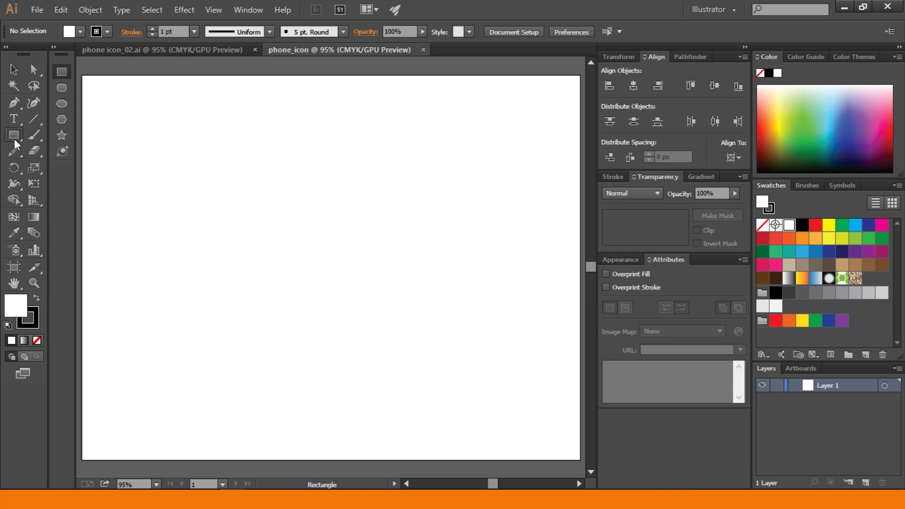
{"action": "left_click", "coordinate": [20, 144]}
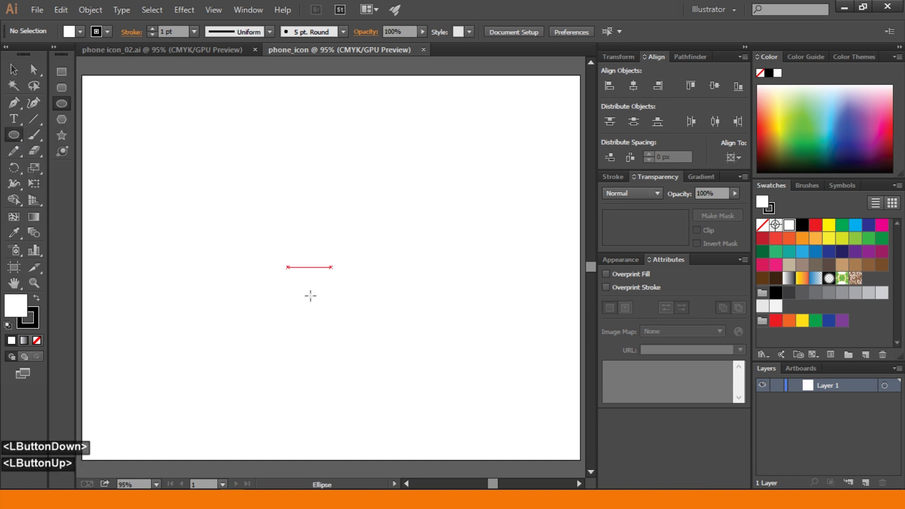
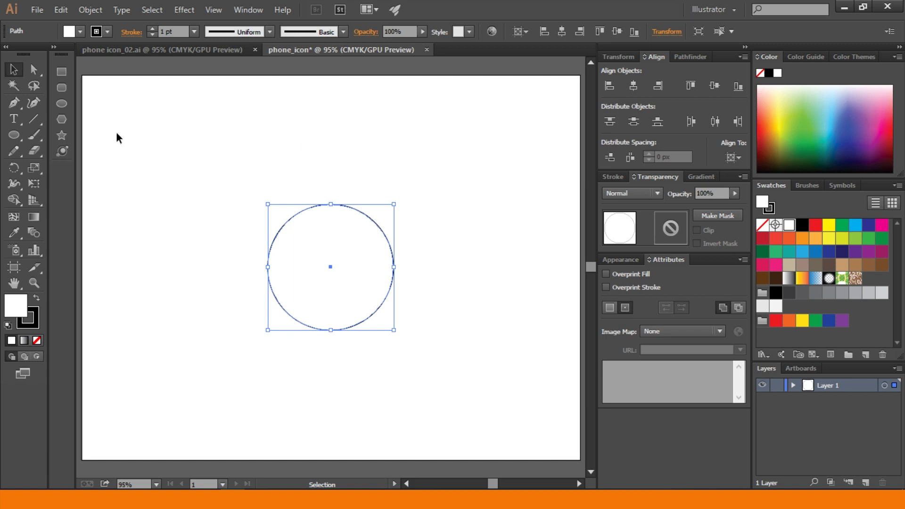
Draw a 50 px circle centred on the large circle
{"action": "left_click", "coordinate": [67, 110]}
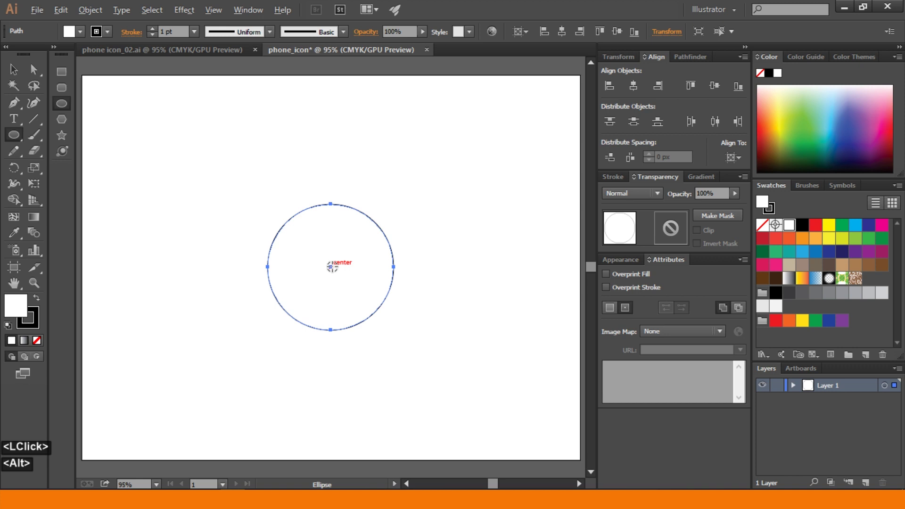
{"action": "left_click", "coordinate": [338, 271]}
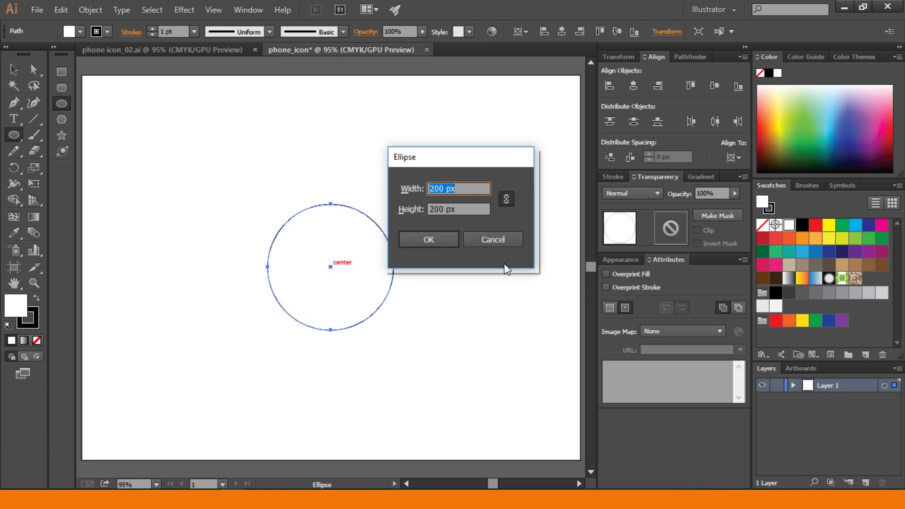
{"action": "type", "text": "50"}
{"action": "left_click", "coordinate": [446, 243]}
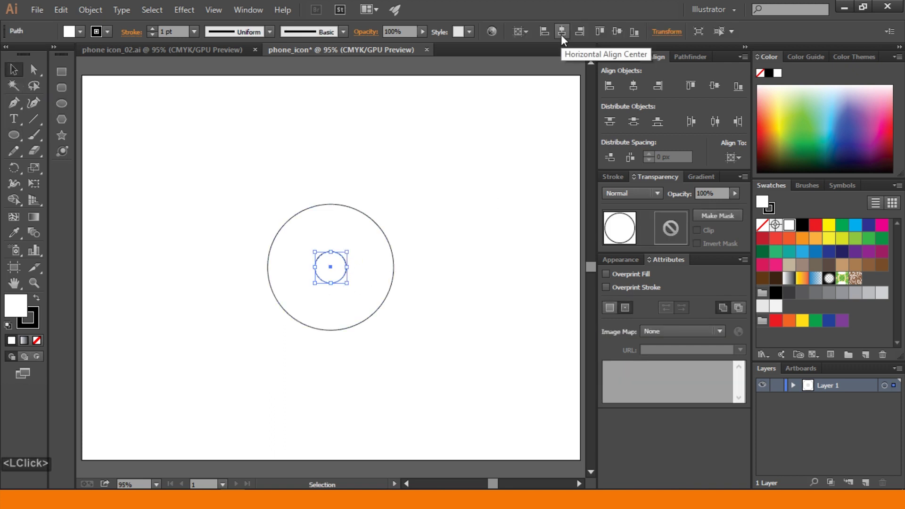
Align the small circle to the large circle's right edge, using the large circle as key object
{"action": "left_click", "coordinate": [567, 40]}
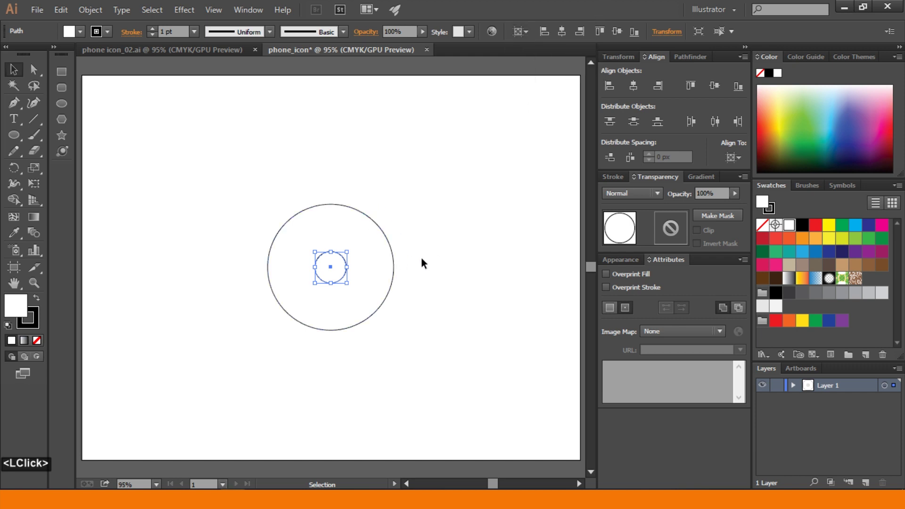
{"action": "left_click", "coordinate": [434, 219]}
{"action": "left_click", "coordinate": [353, 332]}
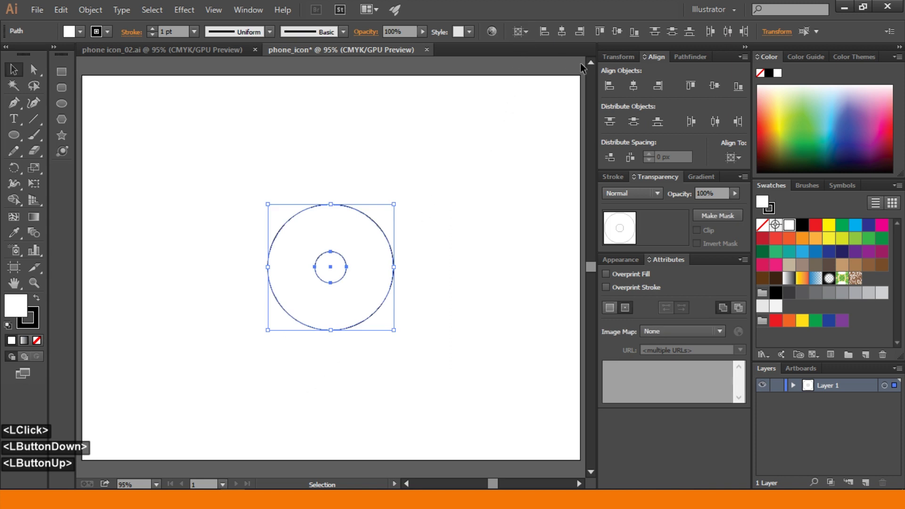
{"action": "left_click", "coordinate": [736, 159]}
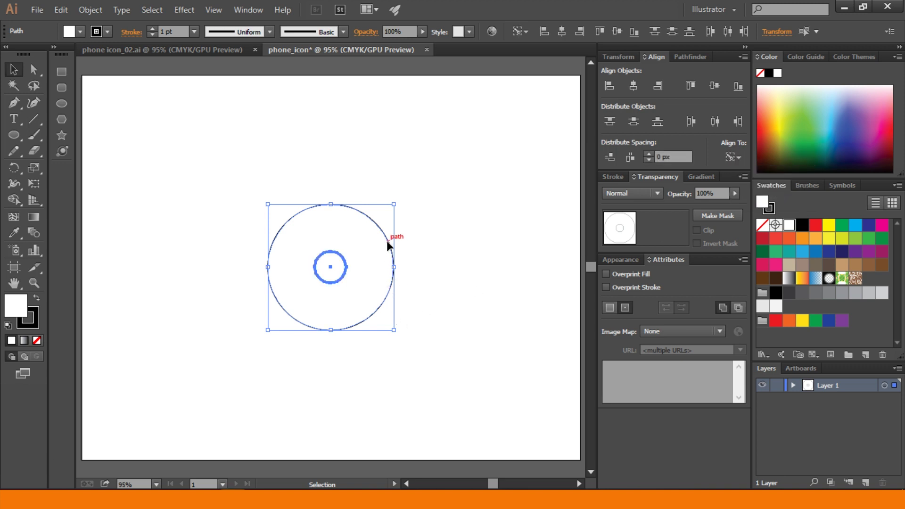
{"action": "left_click", "coordinate": [390, 245]}
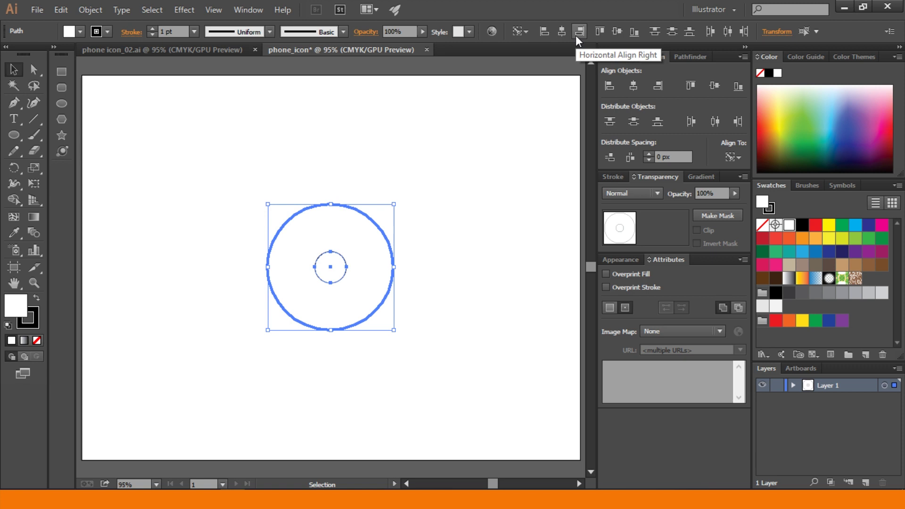
{"action": "left_click", "coordinate": [582, 41]}
Draw another small circle at the centre and select it with the large circle
{"action": "left_click", "coordinate": [21, 139]}
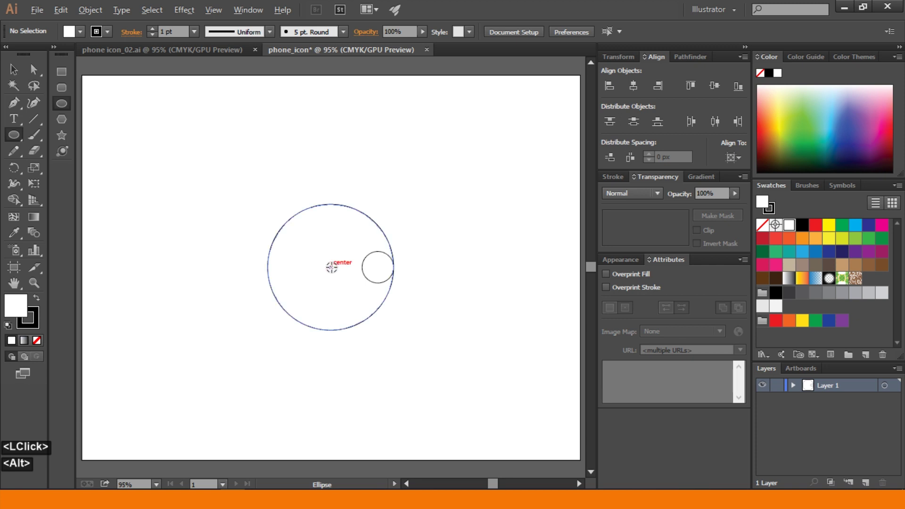
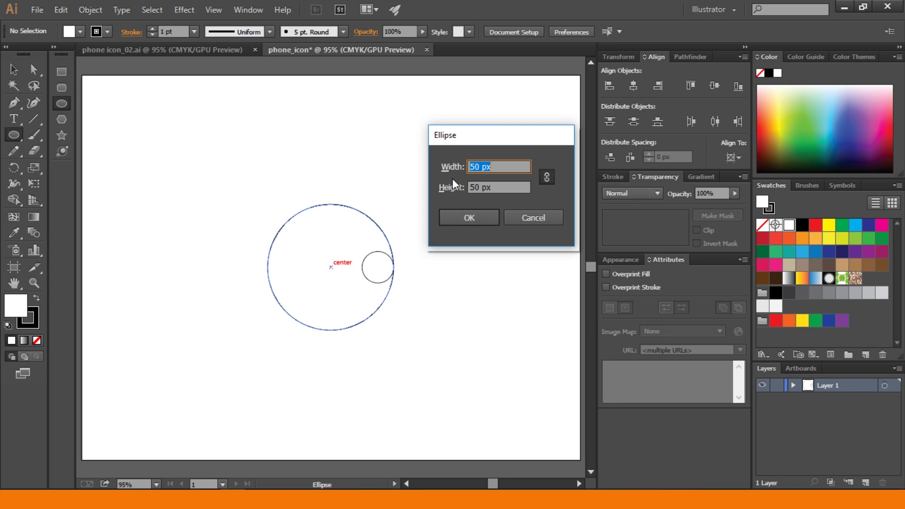
{"action": "left_click", "coordinate": [486, 220]}
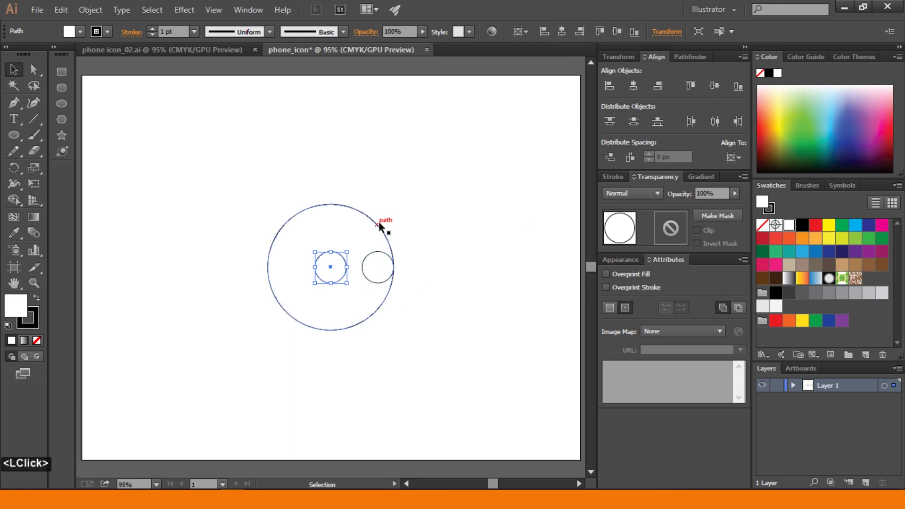
{"action": "left_click", "coordinate": [372, 246]}
{"action": "double_click", "coordinate": [364, 215]}
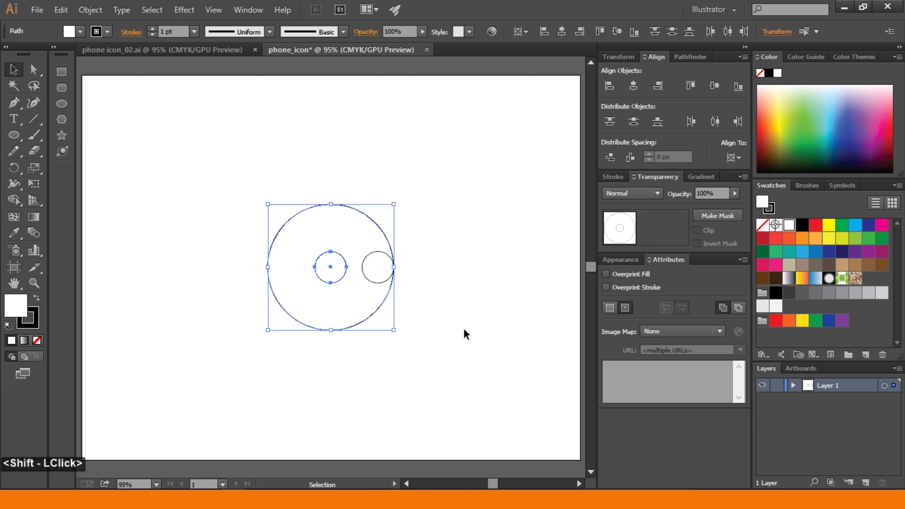
Align the new small circle to the large circle's top edge, then deselect
{"action": "left_click", "coordinate": [527, 40]}
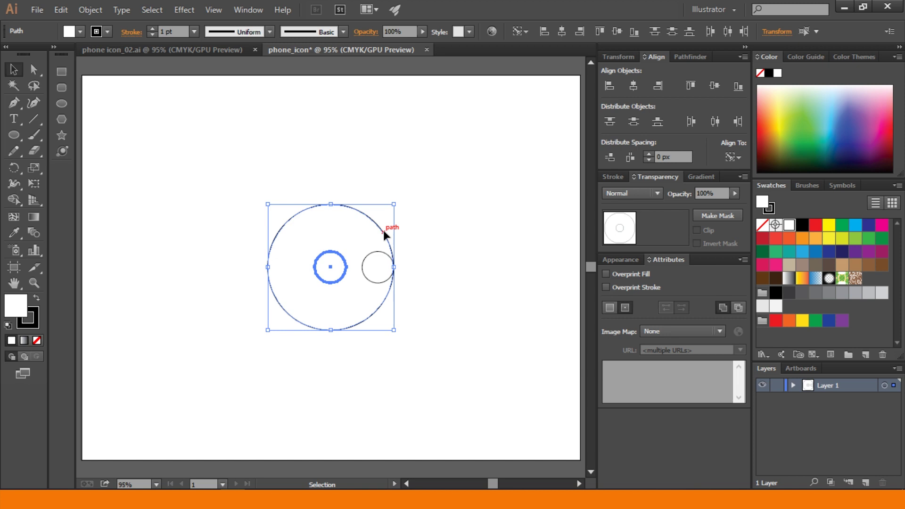
{"action": "left_click", "coordinate": [388, 234]}
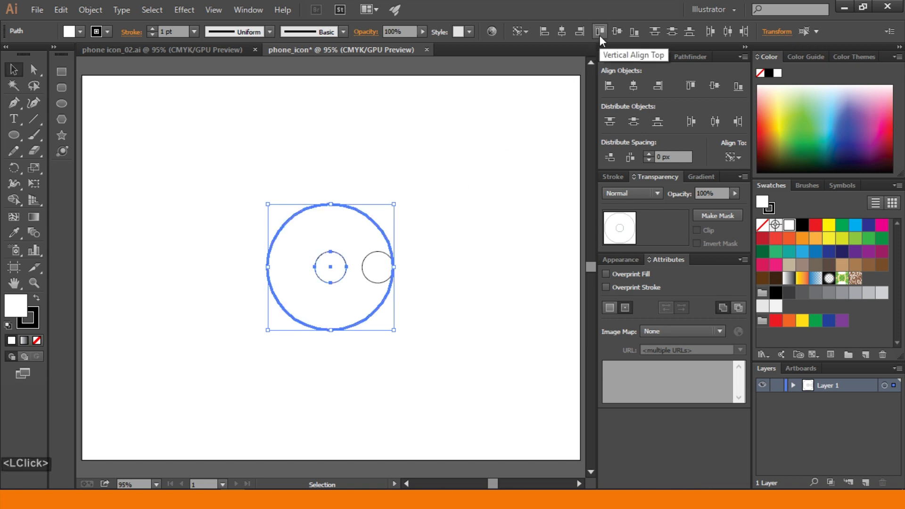
{"action": "left_click", "coordinate": [606, 40]}
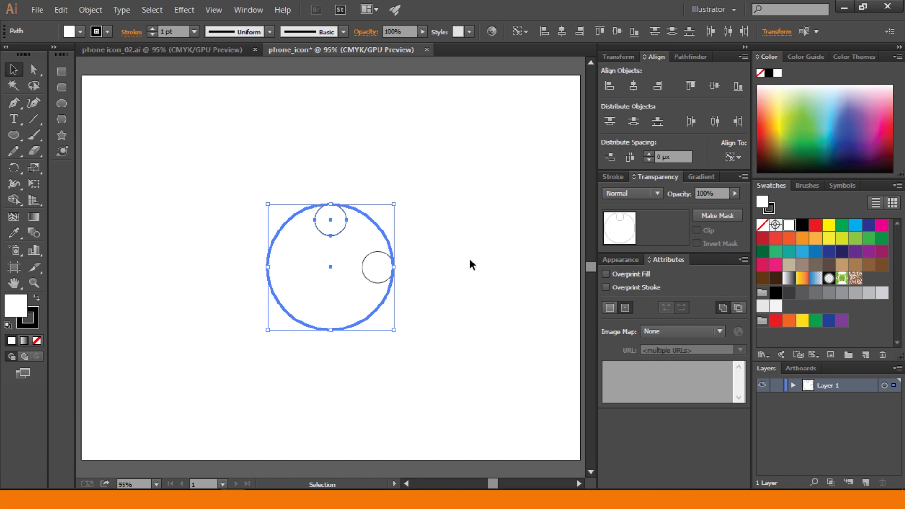
{"action": "left_click", "coordinate": [475, 263]}
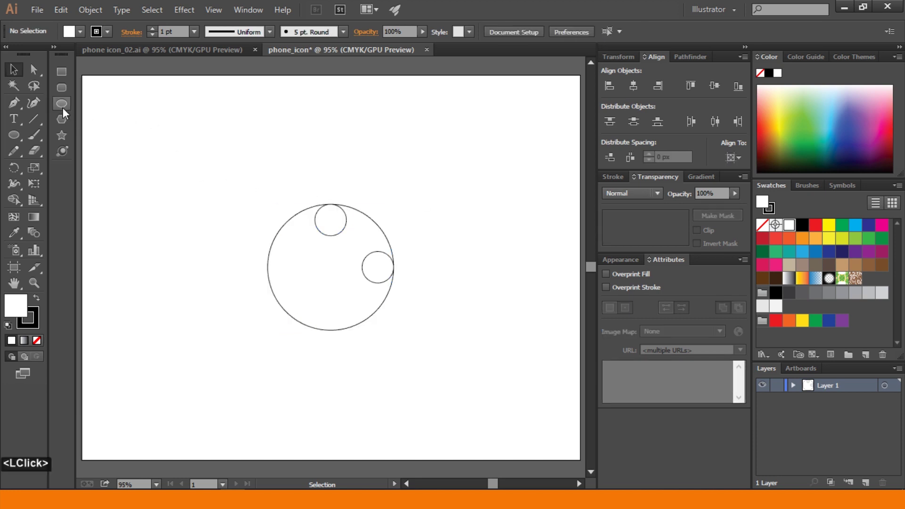
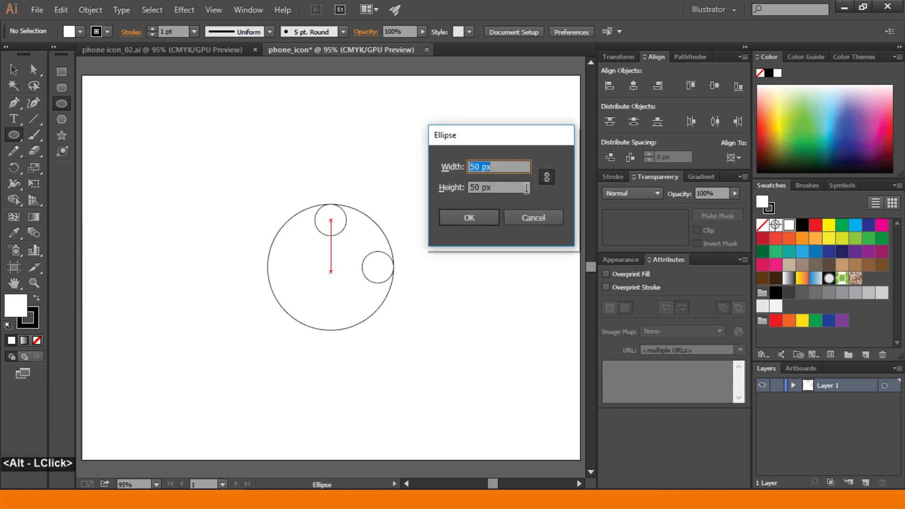
Add a 150 px circle centred in the large circle and set all circles' fill to None
{"action": "type", "text": "150"}
{"action": "left_click", "coordinate": [485, 221]}
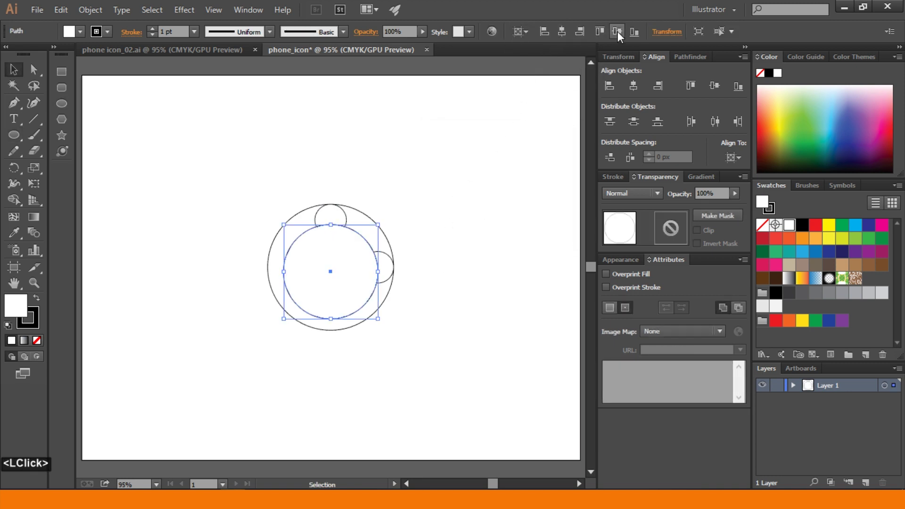
{"action": "left_click", "coordinate": [390, 251]}
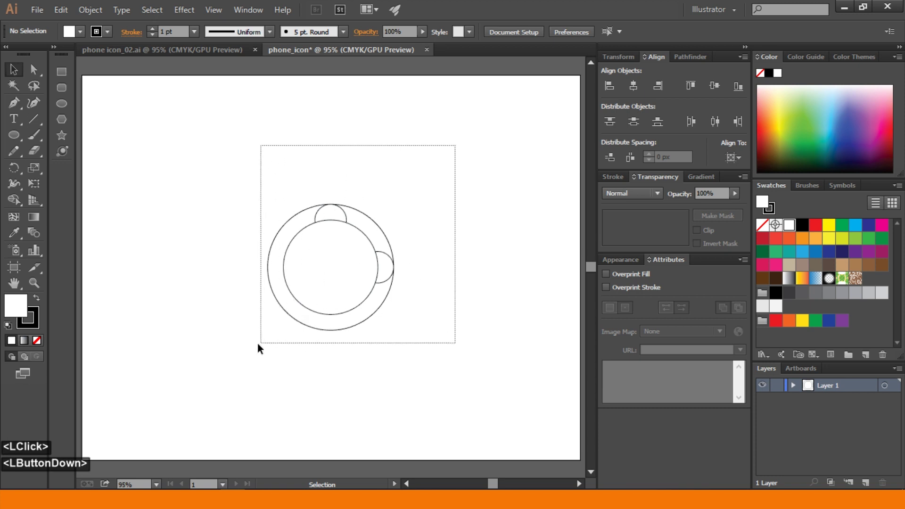
{"action": "left_click", "coordinate": [88, 39]}
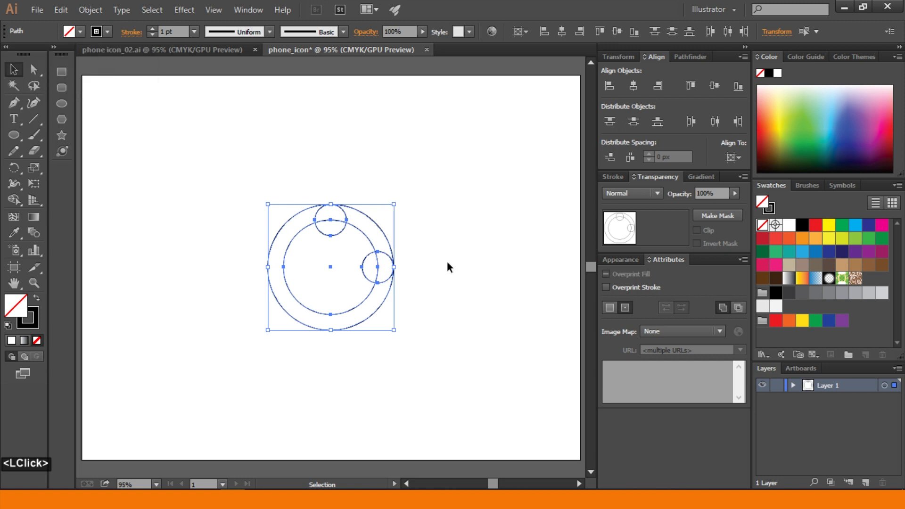
{"action": "left_click", "coordinate": [341, 297]}
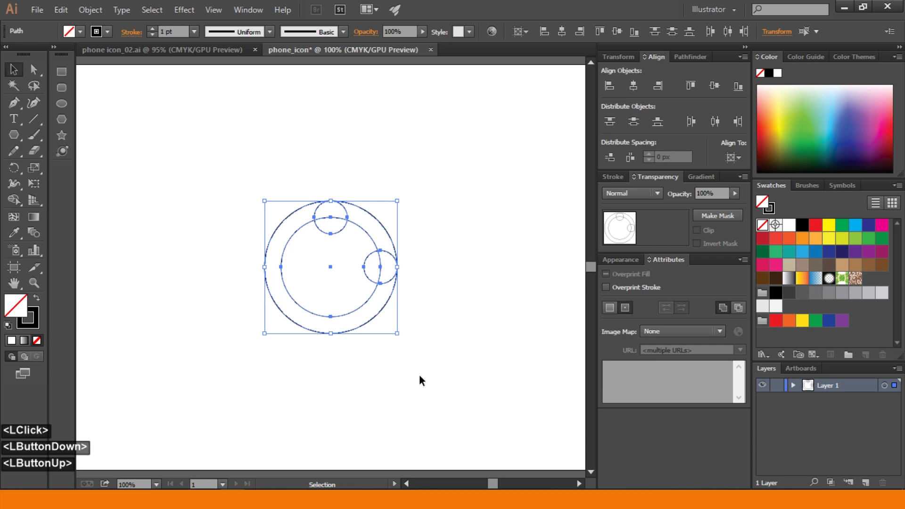
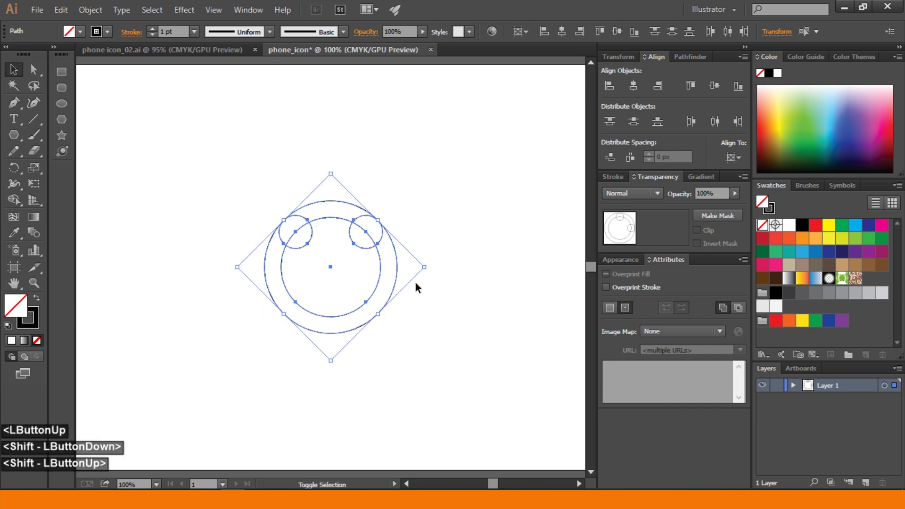
Turn on Smart Guides for snapping
{"action": "left_click", "coordinate": [433, 351]}
{"action": "left_click", "coordinate": [20, 143]}
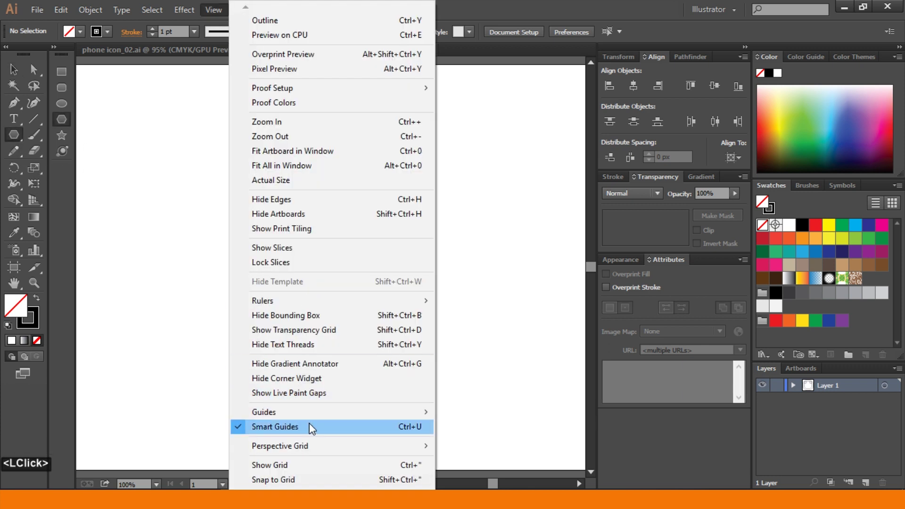
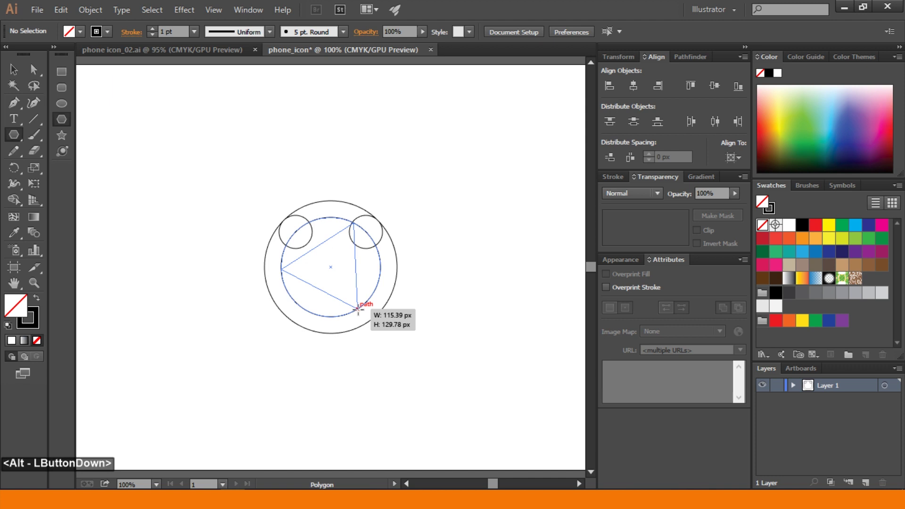
Draw a five-sided polygon inscribed in the inner circle, then deselect
{"action": "key", "text": "Up"}
{"action": "key", "text": "Up"}
{"action": "key", "text": "Down"}
{"action": "key", "text": "Up"}
{"action": "key", "text": "Down"}
{"action": "key", "text": "Up"}
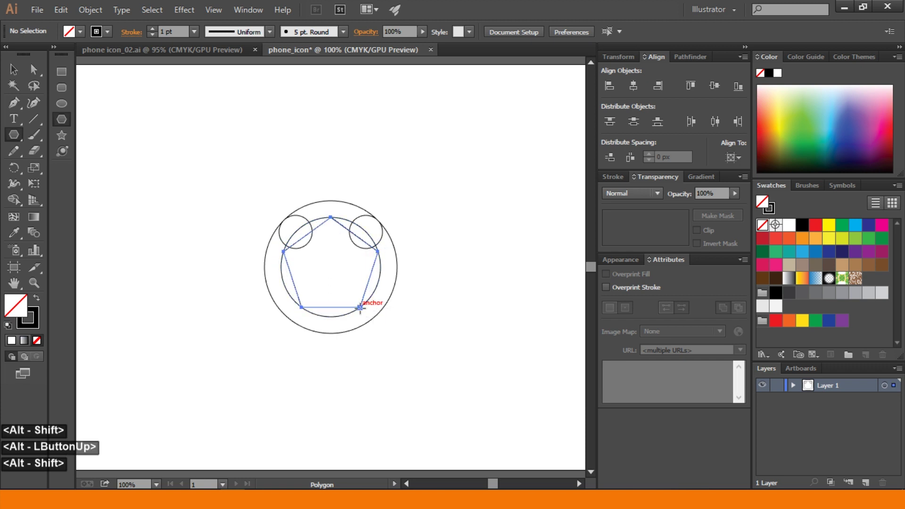
{"action": "left_click", "coordinate": [164, 226]}
{"action": "left_click", "coordinate": [181, 122]}
{"action": "left_click", "coordinate": [208, 162]}
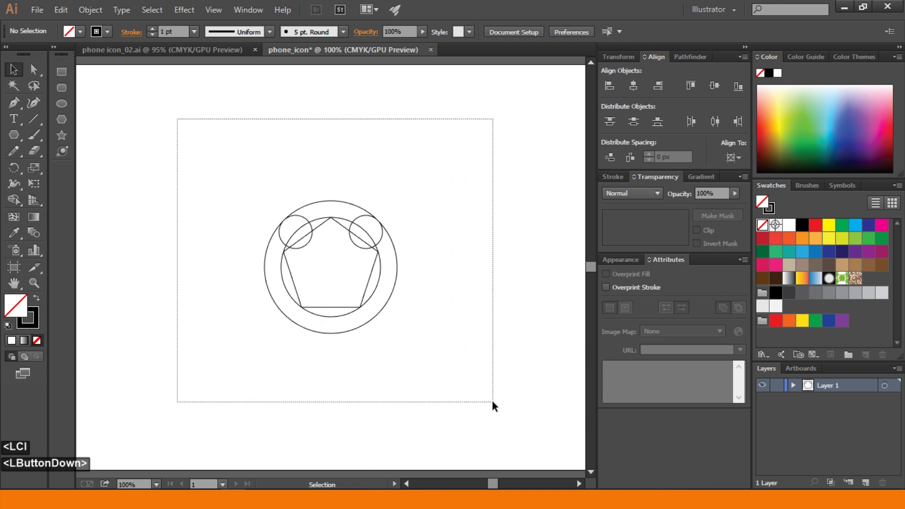
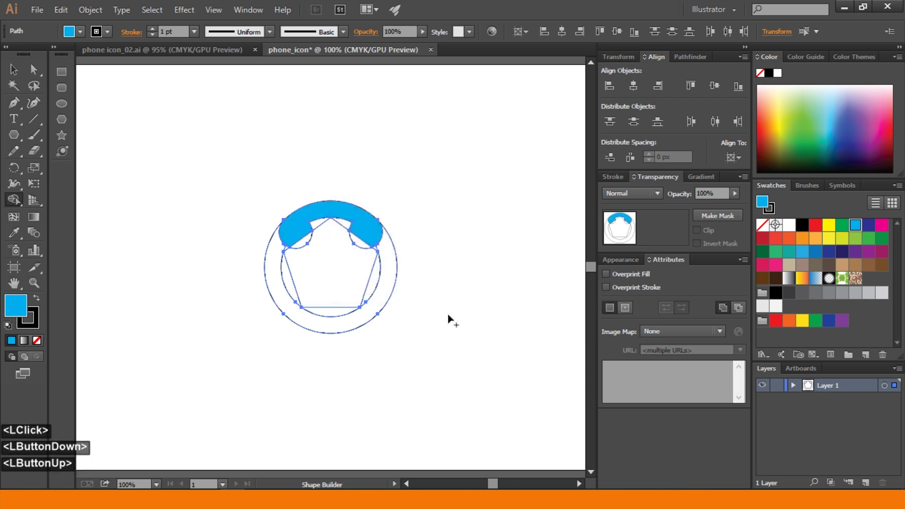
Select the blue handset, invert the selection and delete all other construction shapes
{"action": "left_click", "coordinate": [17, 75]}
{"action": "double_click", "coordinate": [232, 146]}
{"action": "left_click", "coordinate": [322, 212]}
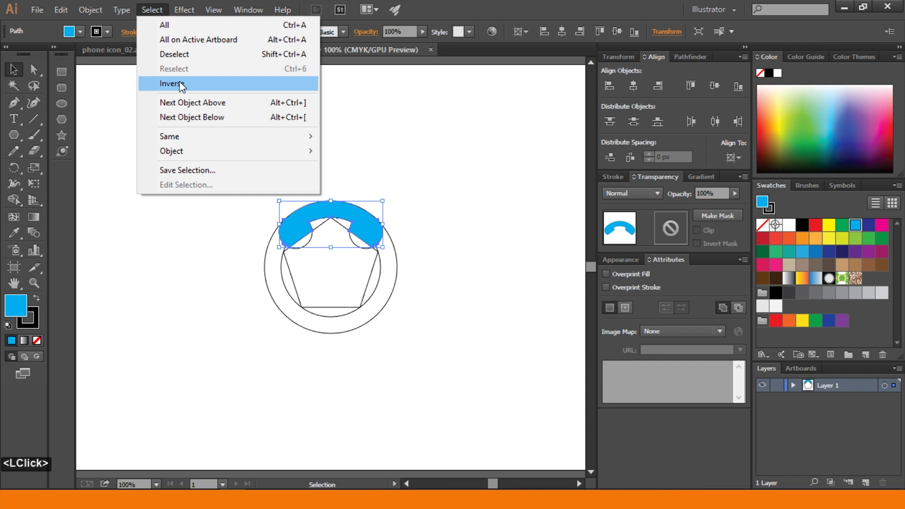
{"action": "key", "text": "Delete"}
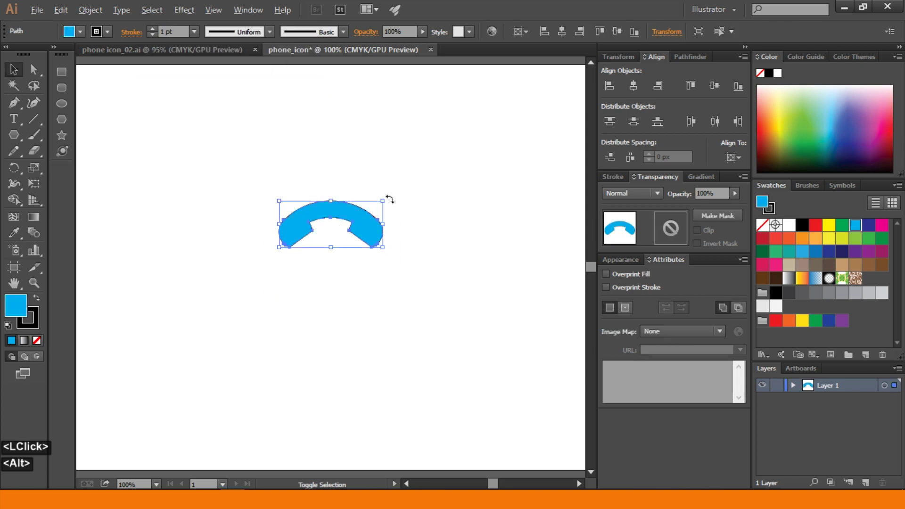
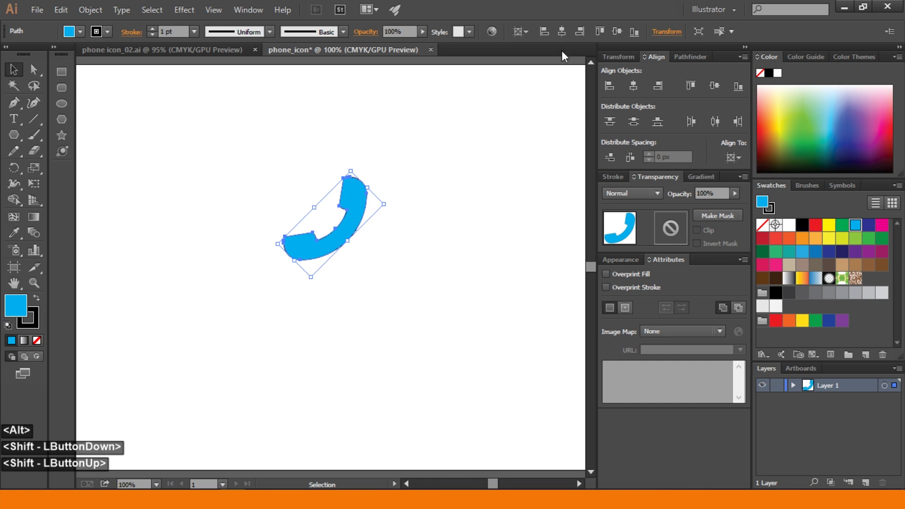
Scale the handset up to span most of the artboard
{"action": "left_click", "coordinate": [570, 41]}
{"action": "left_click", "coordinate": [123, 136]}
{"action": "double_click", "coordinate": [42, 77]}
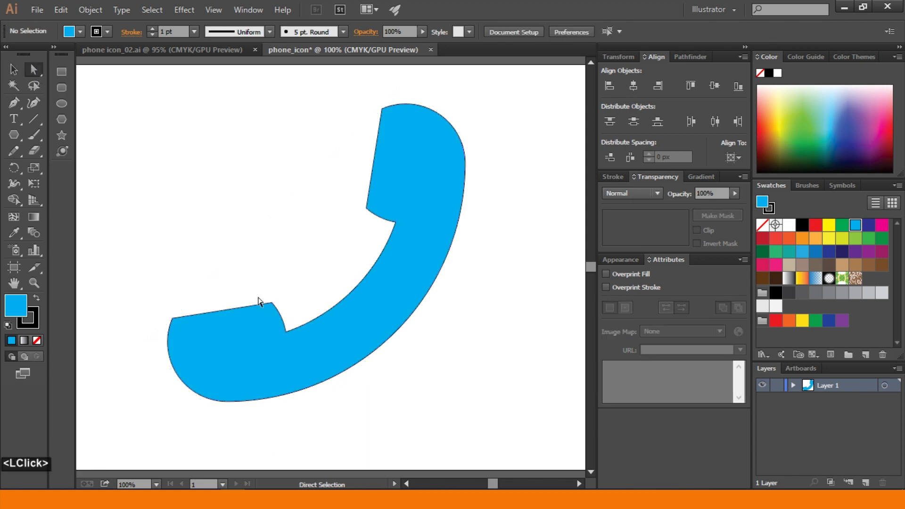
Select the handset's sharp end corner anchors with the Direct Selection tool for rounding
{"action": "left_click", "coordinate": [161, 333]}
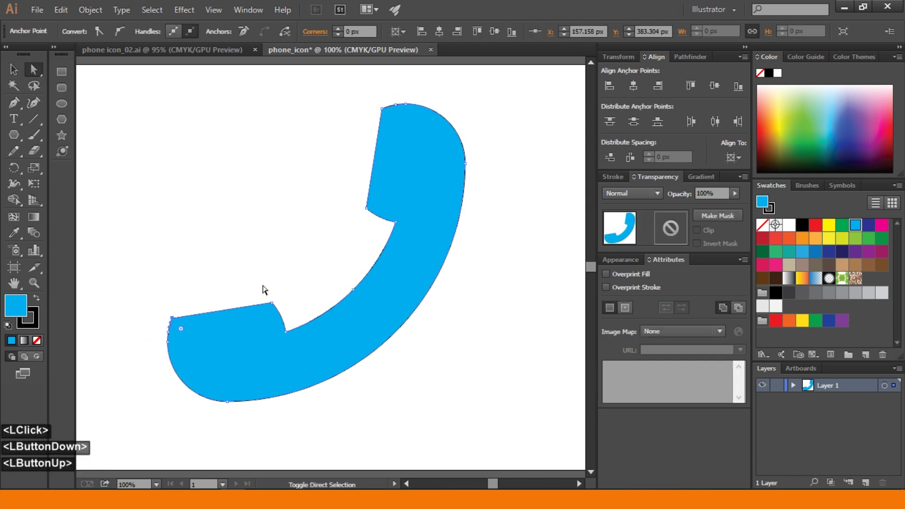
{"action": "left_click", "coordinate": [284, 309]}
{"action": "left_click", "coordinate": [168, 322]}
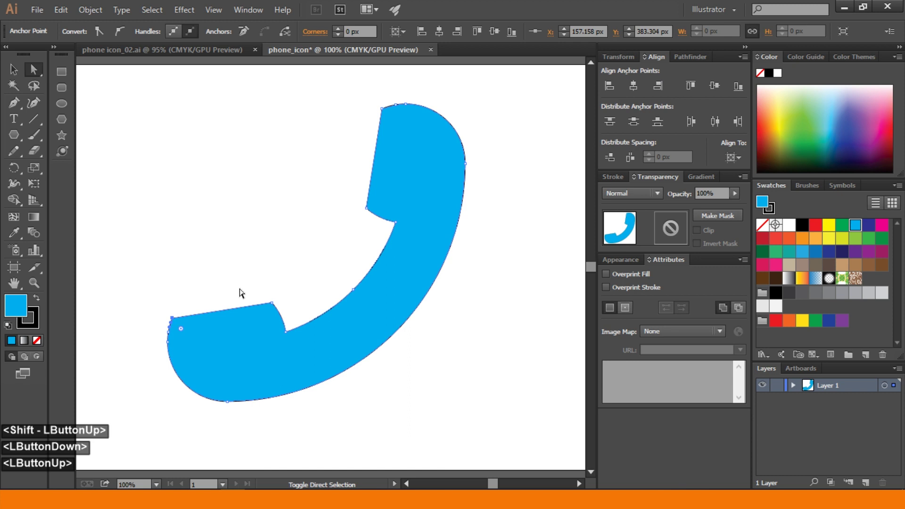
{"action": "left_click", "coordinate": [278, 306]}
{"action": "left_click", "coordinate": [282, 337]}
{"action": "left_click", "coordinate": [408, 219]}
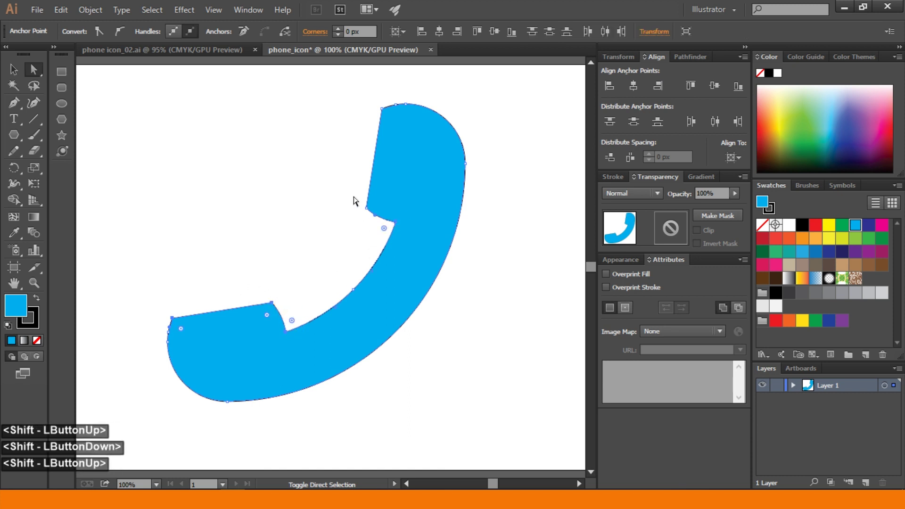